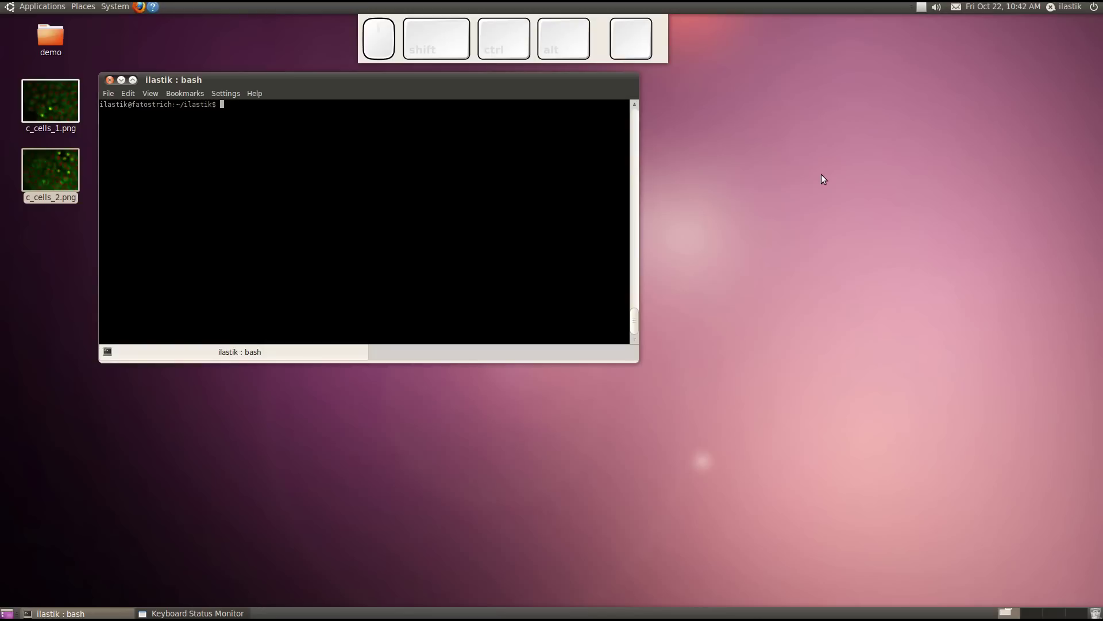
Run the ./run script in the terminal to launch ilastik
{"action": "key", "text": "."}
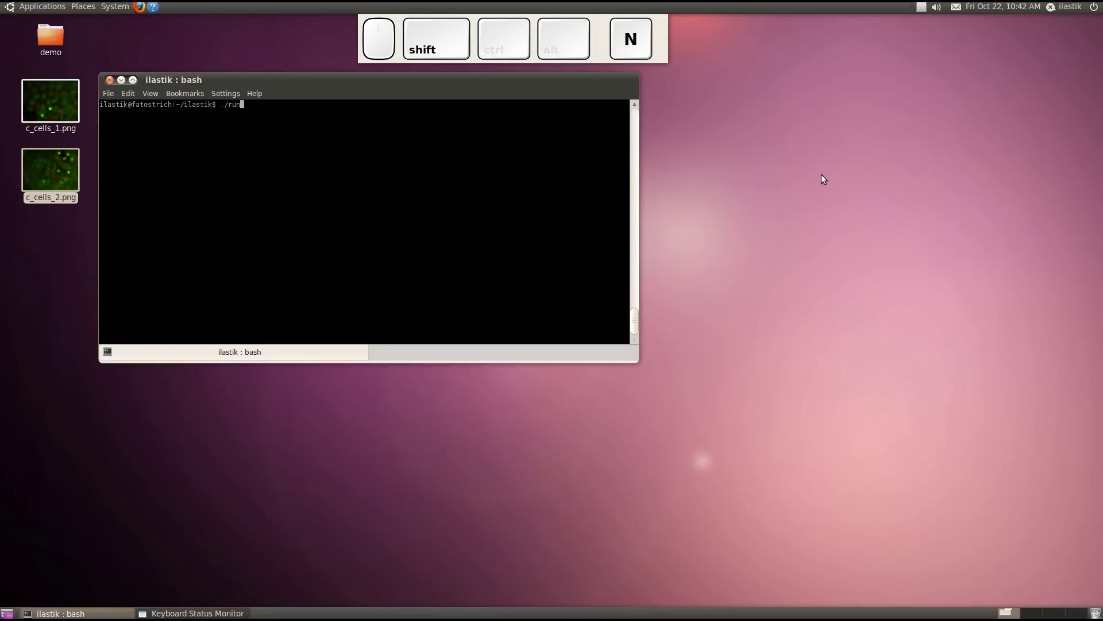
{"action": "key", "text": "shift+Tab"}
{"action": "key", "text": "Return"}
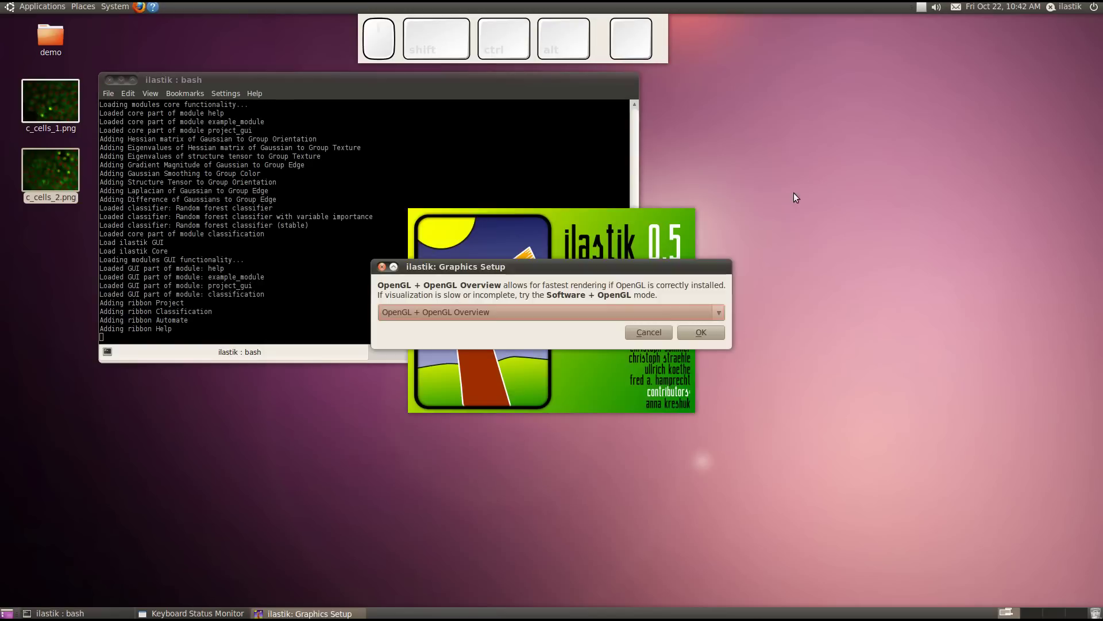
Accept the default graphics mode and maximize the ilastik main window
{"action": "left_click", "coordinate": [703, 338]}
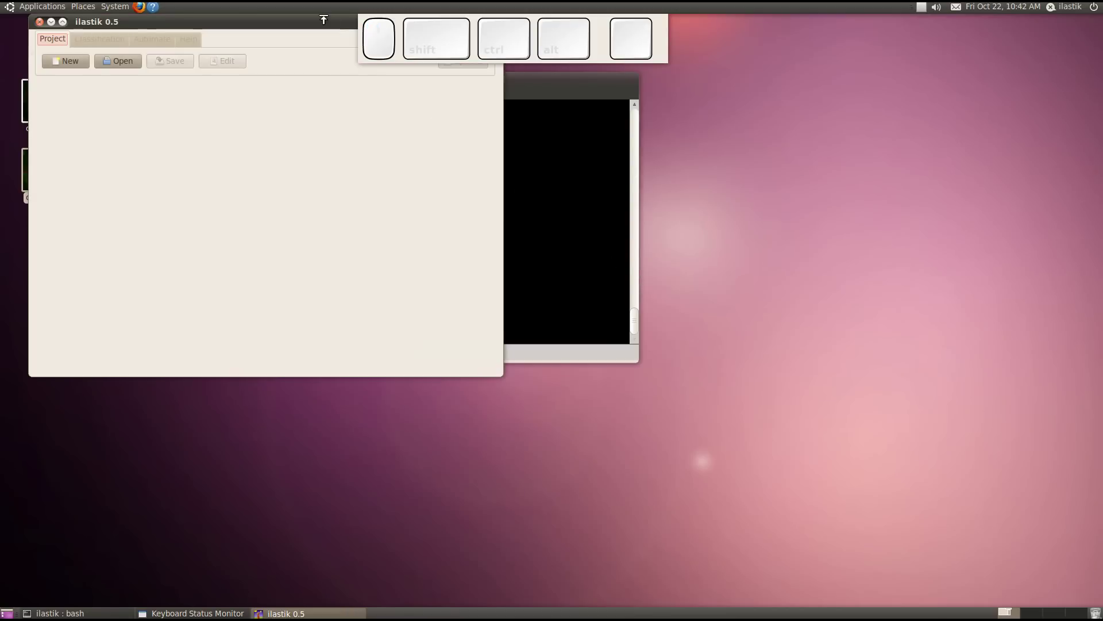
{"action": "left_click", "coordinate": [322, 26]}
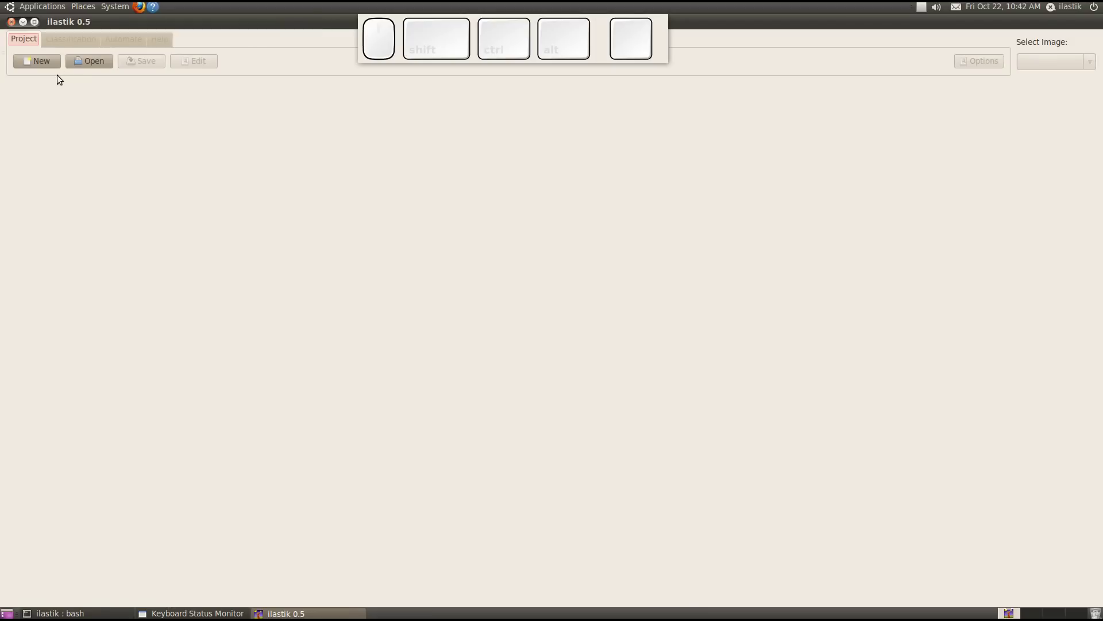
Create a new project loading c_cells_1.png and c_cells_2.png, showing the first image
{"action": "left_click", "coordinate": [47, 66]}
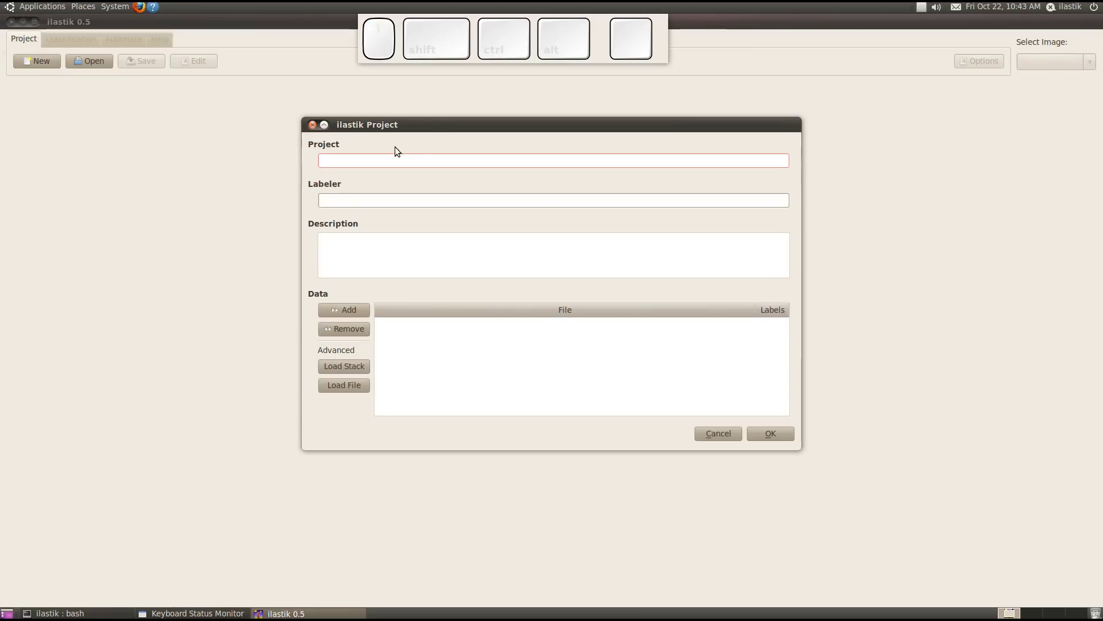
{"action": "left_click", "coordinate": [442, 129]}
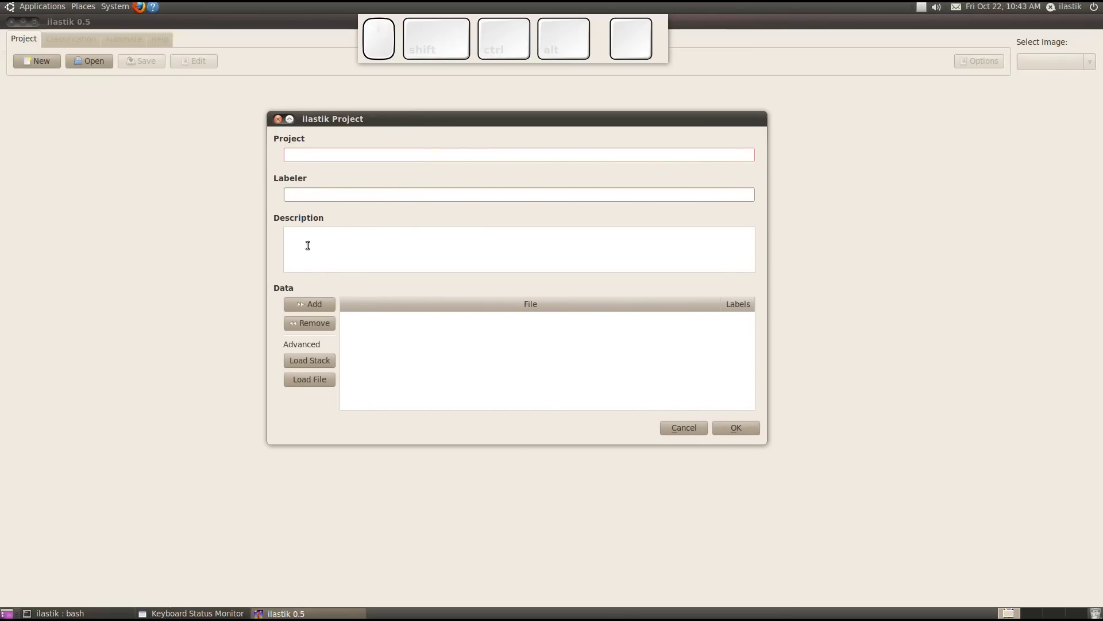
{"action": "left_click", "coordinate": [320, 306]}
{"action": "left_click", "coordinate": [341, 230]}
{"action": "left_click", "coordinate": [447, 205]}
{"action": "left_click", "coordinate": [445, 216]}
{"action": "left_click", "coordinate": [721, 463]}
{"action": "left_click", "coordinate": [740, 468]}
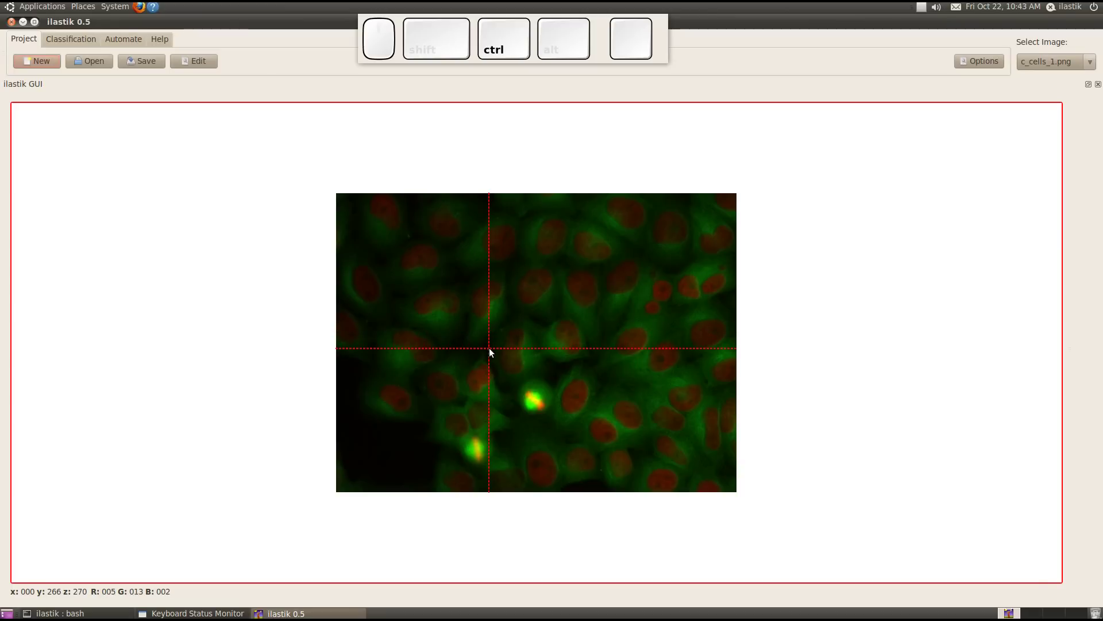
Zoom into c_cells_1.png, pan across the cells, then zoom back out to fit the viewer height
{"action": "scroll", "scroll_direction": "up", "scroll_amount": 3}
{"action": "scroll", "scroll_direction": "up", "scroll_amount": 3}
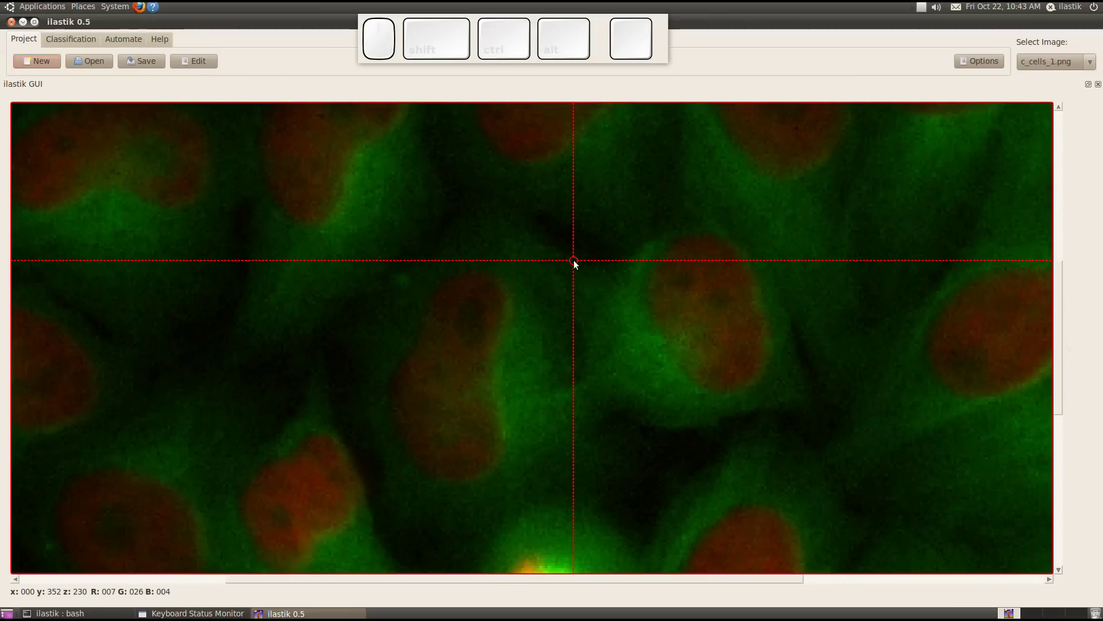
{"action": "left_click_drag", "start_coordinate": [639, 243], "coordinate": [541, 256]}
{"action": "middle_click", "coordinate": [546, 256]}
{"action": "middle_click", "coordinate": [351, 255]}
{"action": "scroll", "scroll_direction": "down", "scroll_amount": 3}
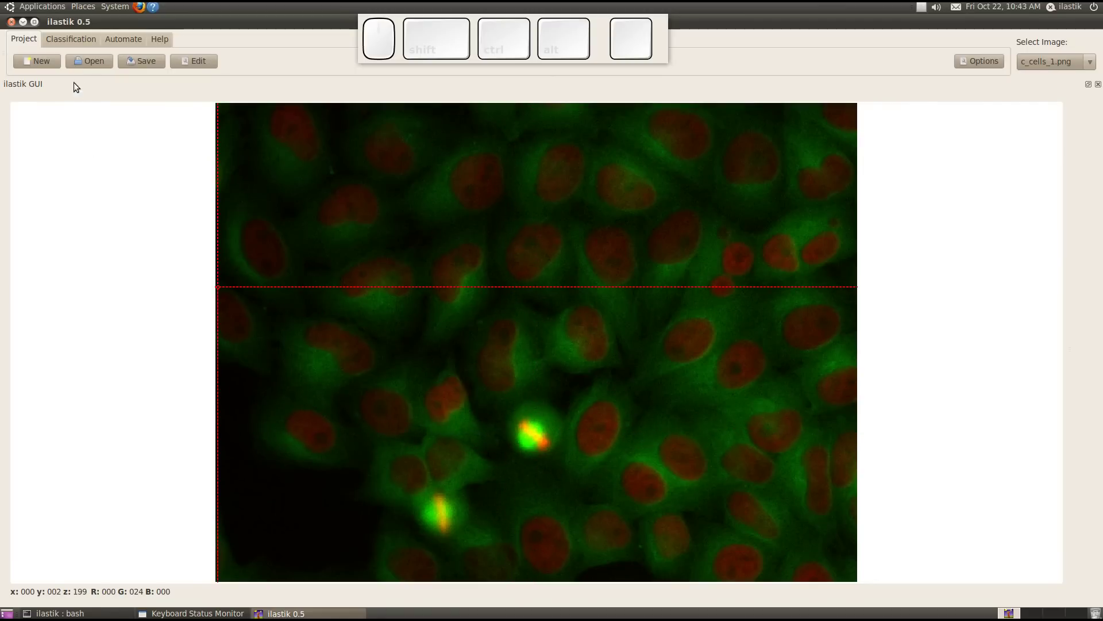
Switch to the Classification workspace for c_cells_1.png
{"action": "left_click", "coordinate": [84, 43]}
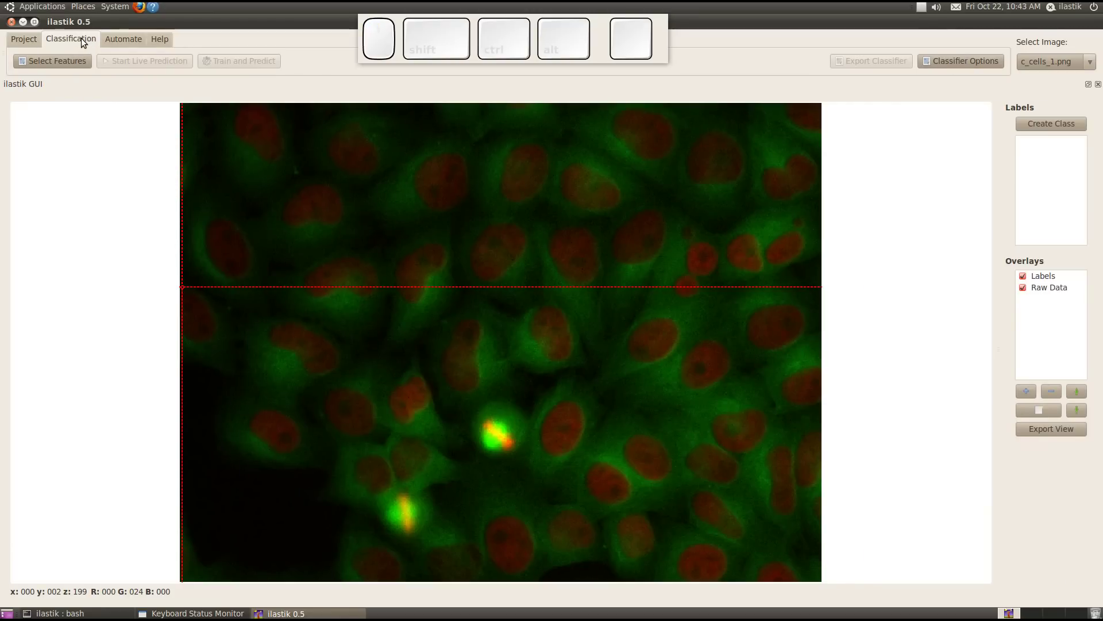
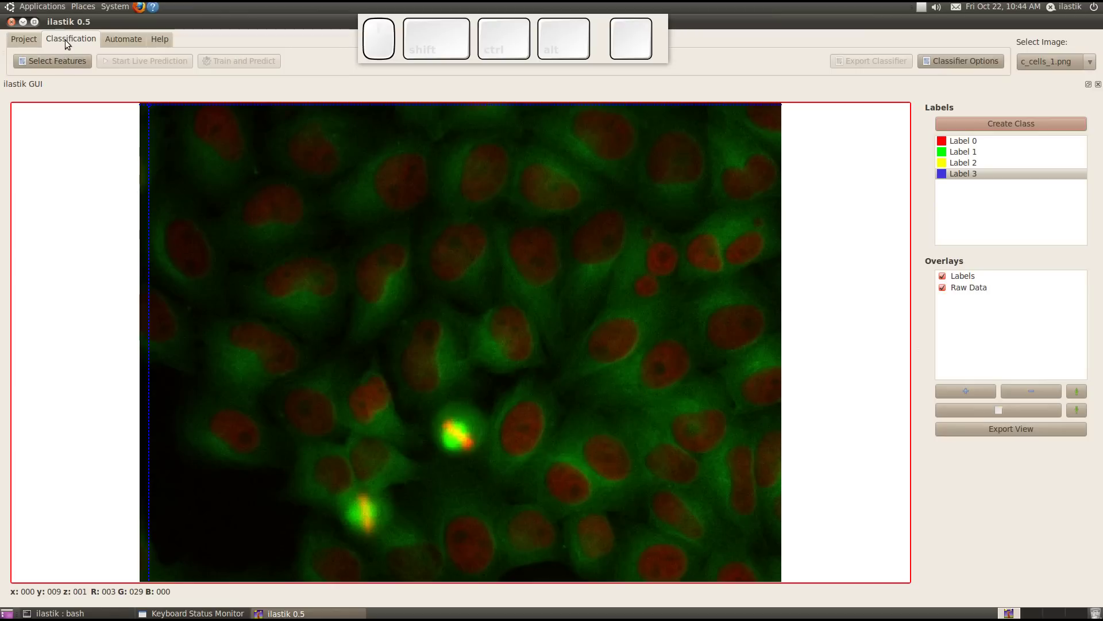
Select a Color spatial feature for the classifier and confirm the feature selection
{"action": "left_click", "coordinate": [60, 65]}
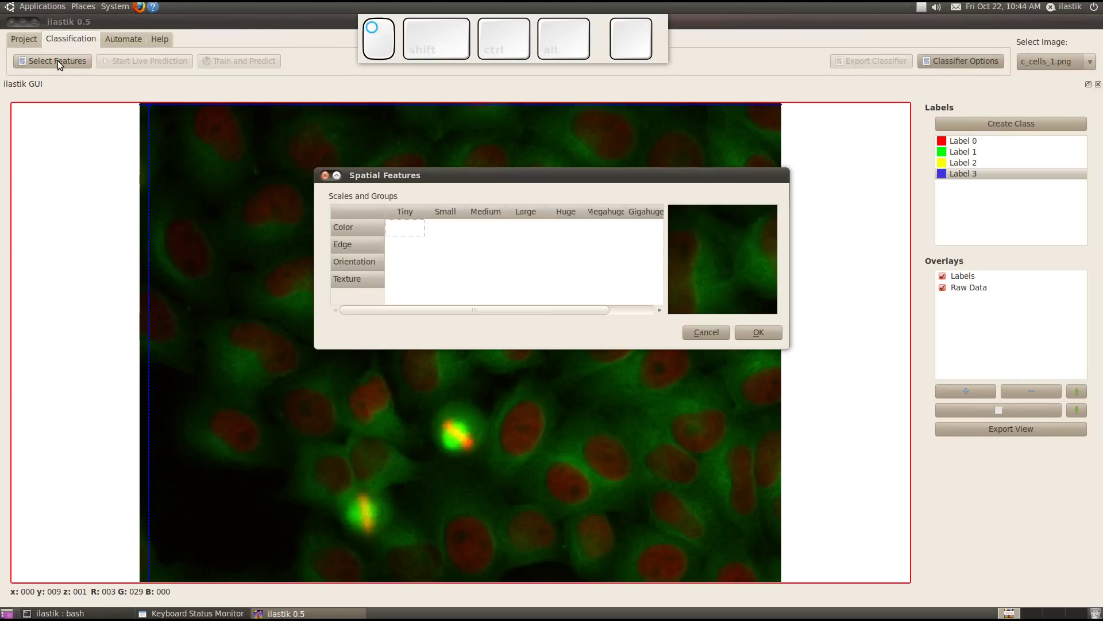
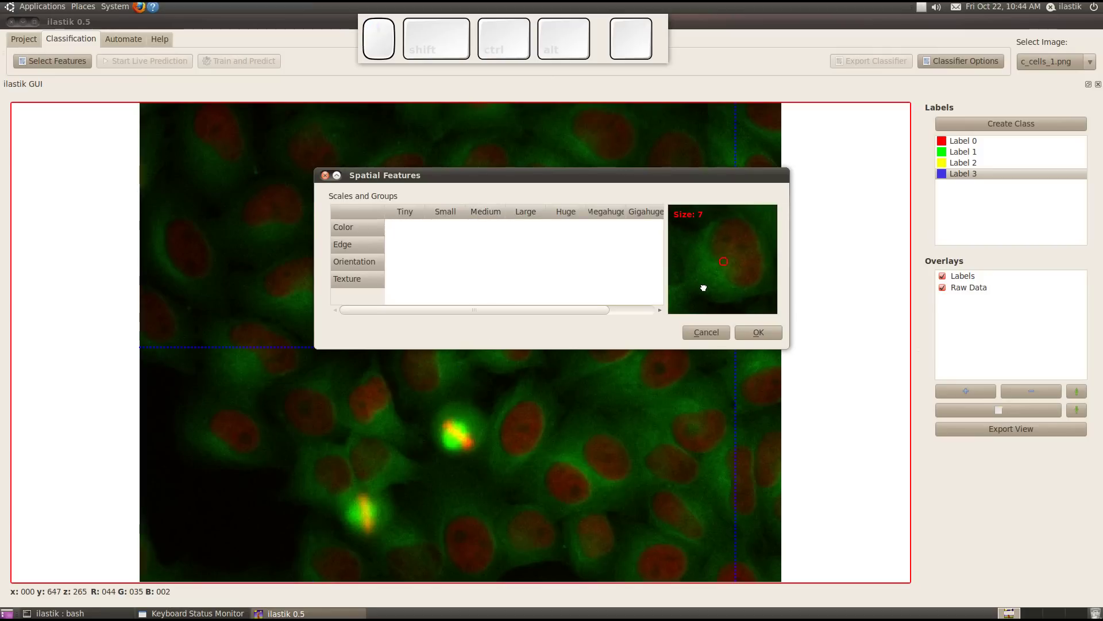
{"action": "left_click", "coordinate": [730, 280]}
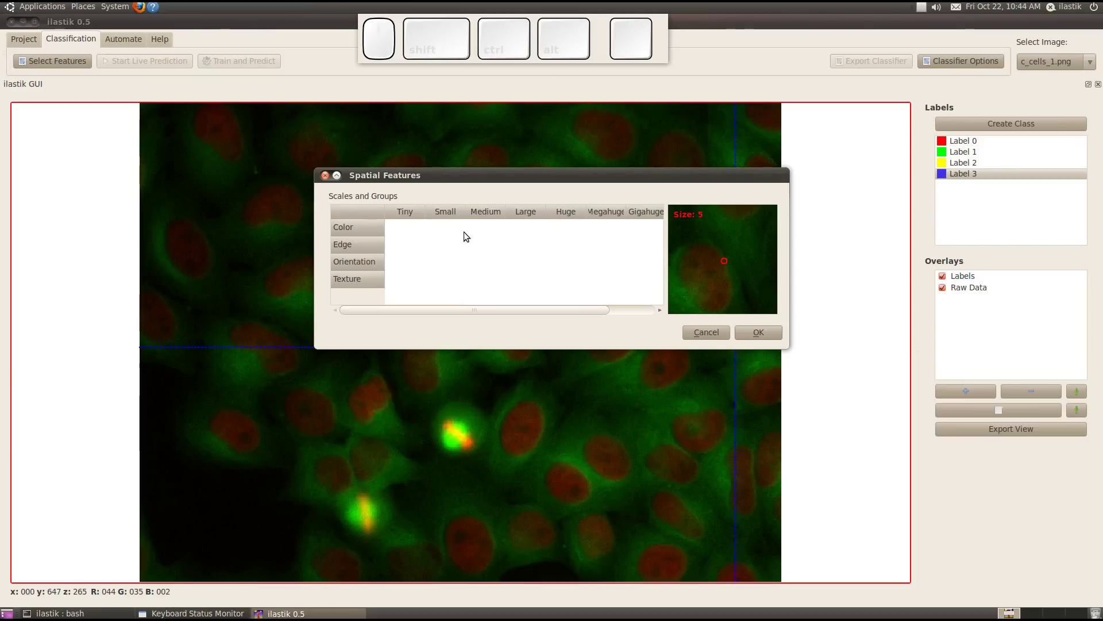
{"action": "left_click", "coordinate": [488, 230]}
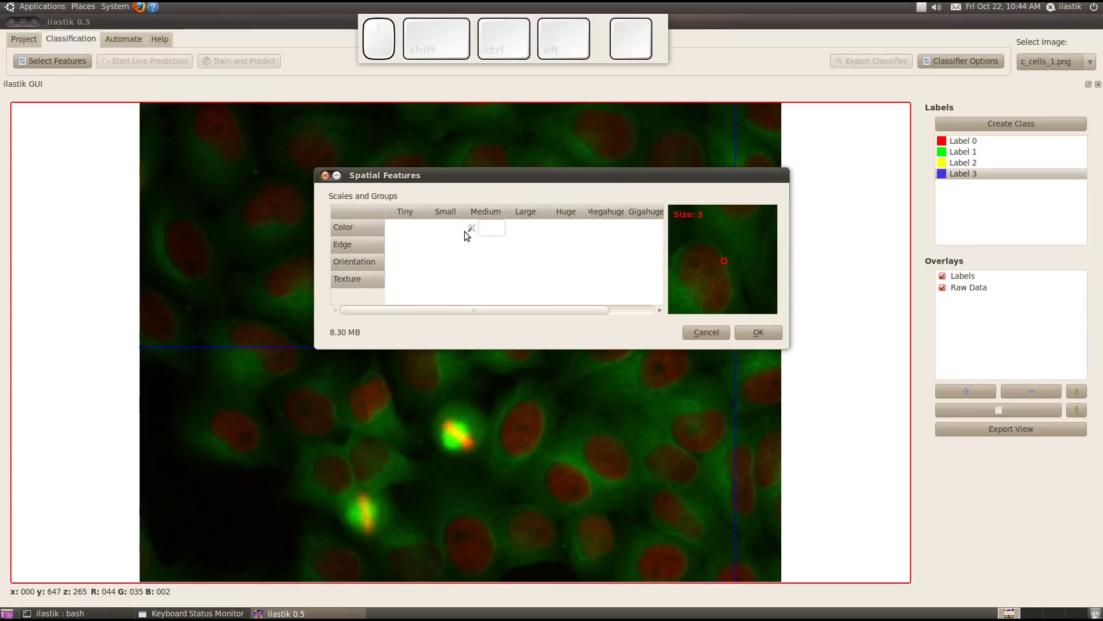
{"action": "left_click", "coordinate": [763, 338]}
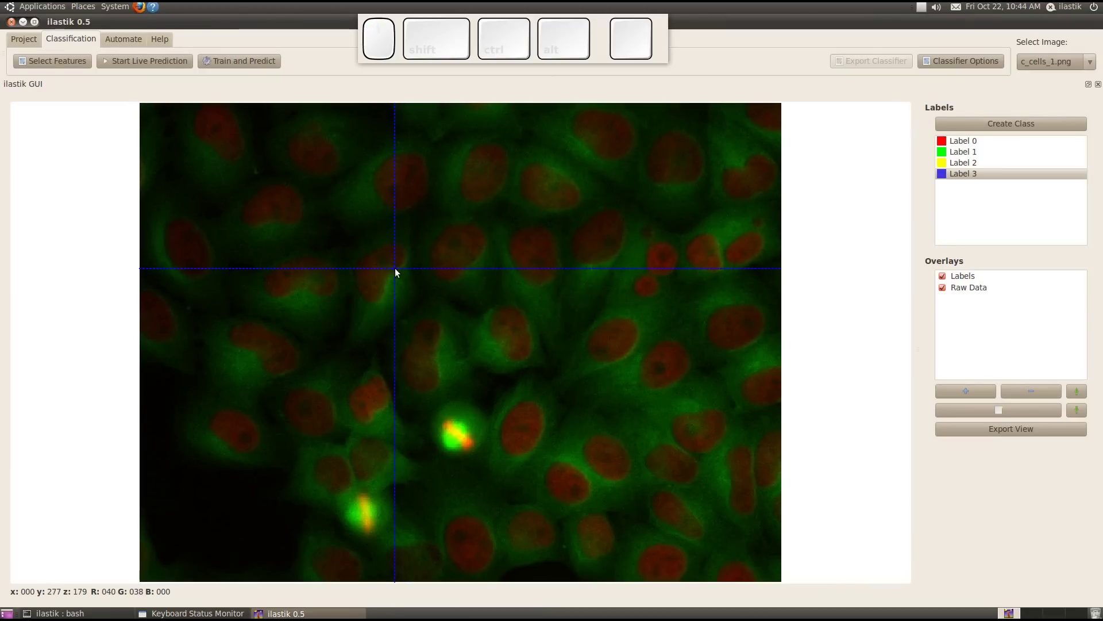
Paint two Label 0 strokes across nuclei
{"action": "left_click", "coordinate": [967, 144]}
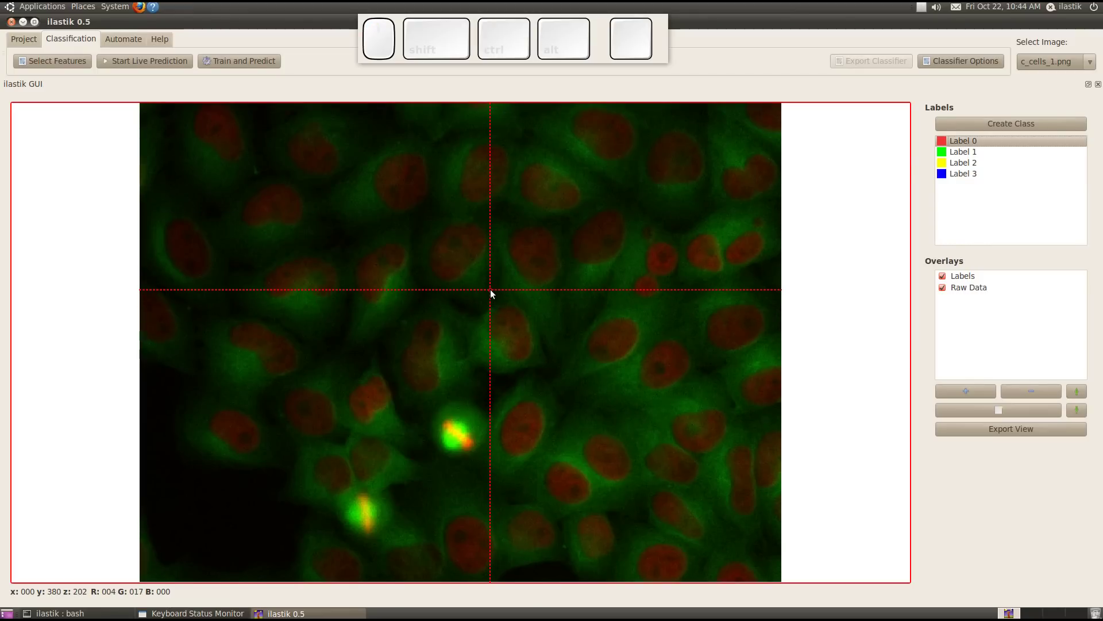
{"action": "middle_click", "coordinate": [726, 299]}
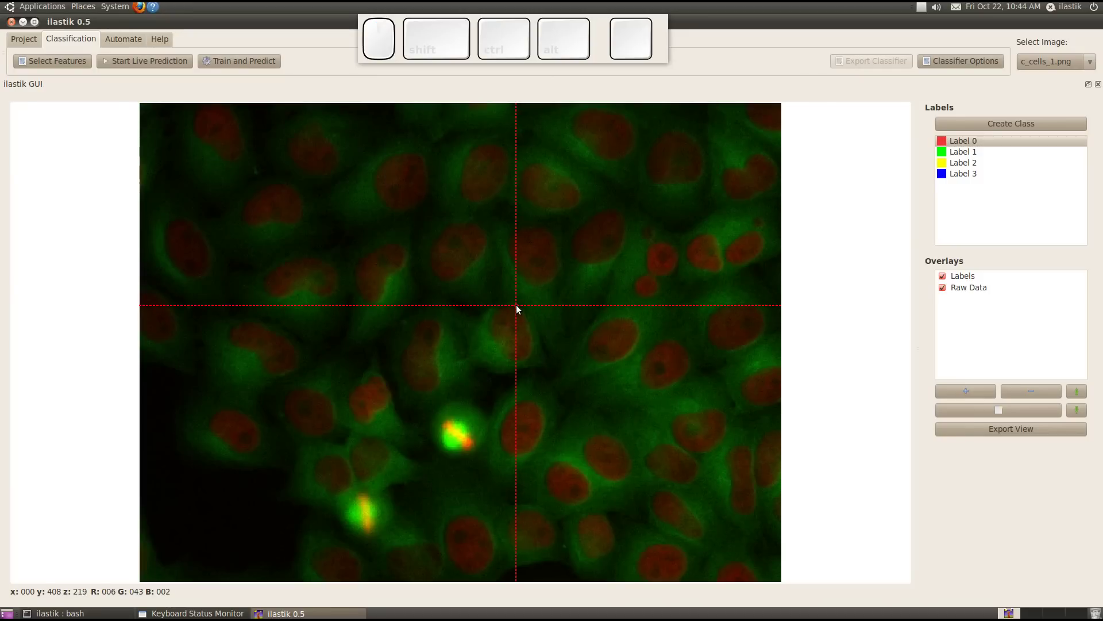
{"action": "key", "text": "m"}
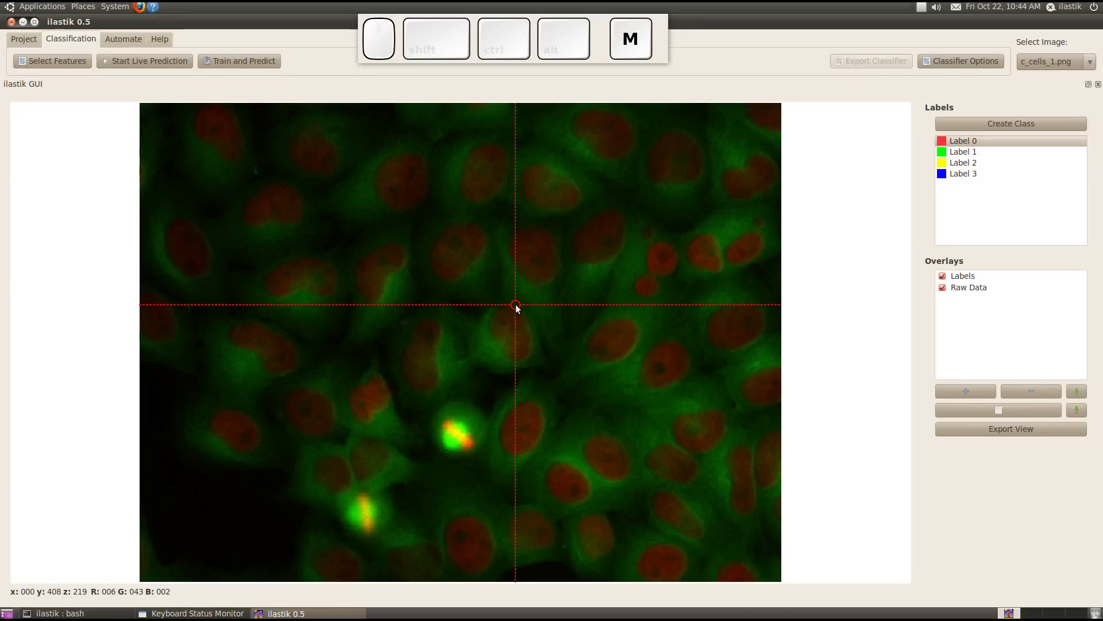
{"action": "left_click_drag", "start_coordinate": [624, 330], "coordinate": [662, 370]}
{"action": "left_click_drag", "start_coordinate": [537, 246], "coordinate": [539, 264]}
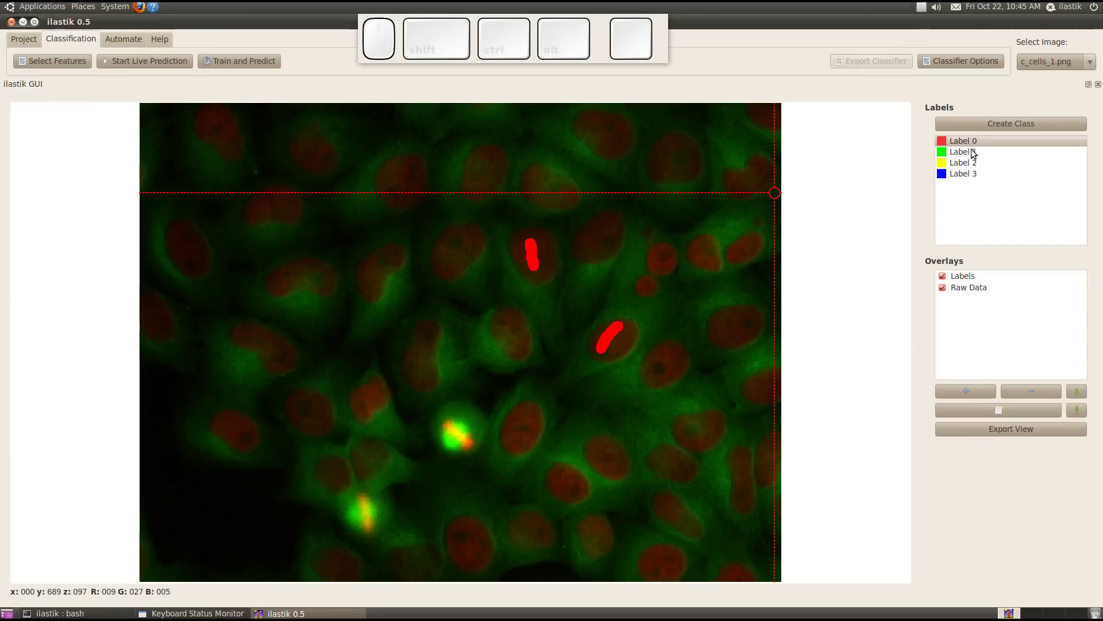
Paint Label 1 on cytoplasm, Label 2 on dark background and Label 3 on the bright cell
{"action": "left_click", "coordinate": [972, 156]}
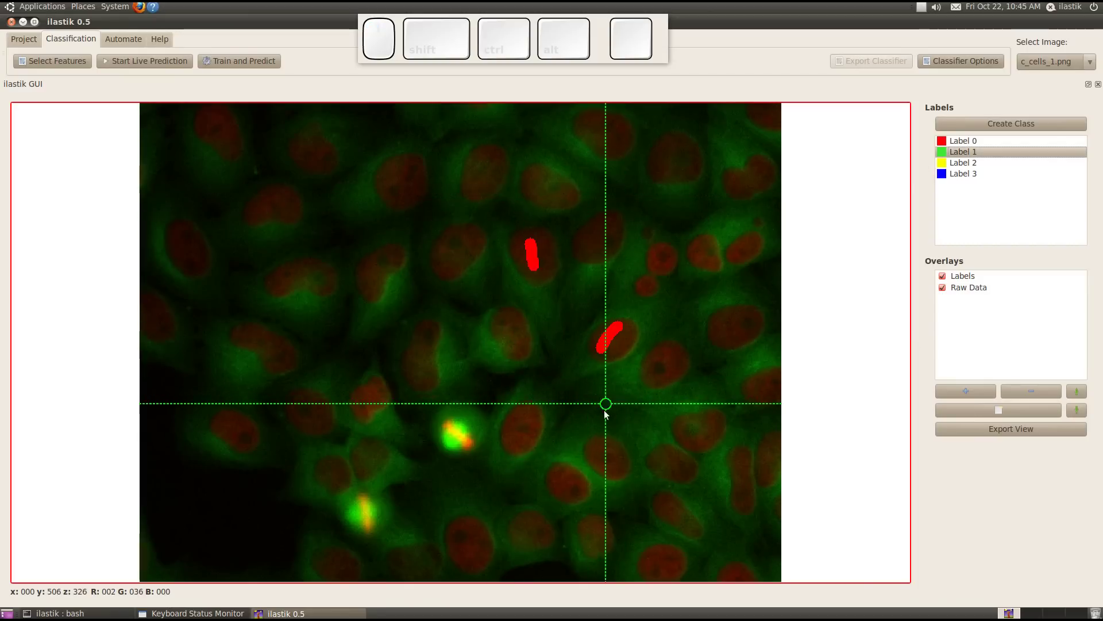
{"action": "left_click_drag", "start_coordinate": [584, 429], "coordinate": [970, 239]}
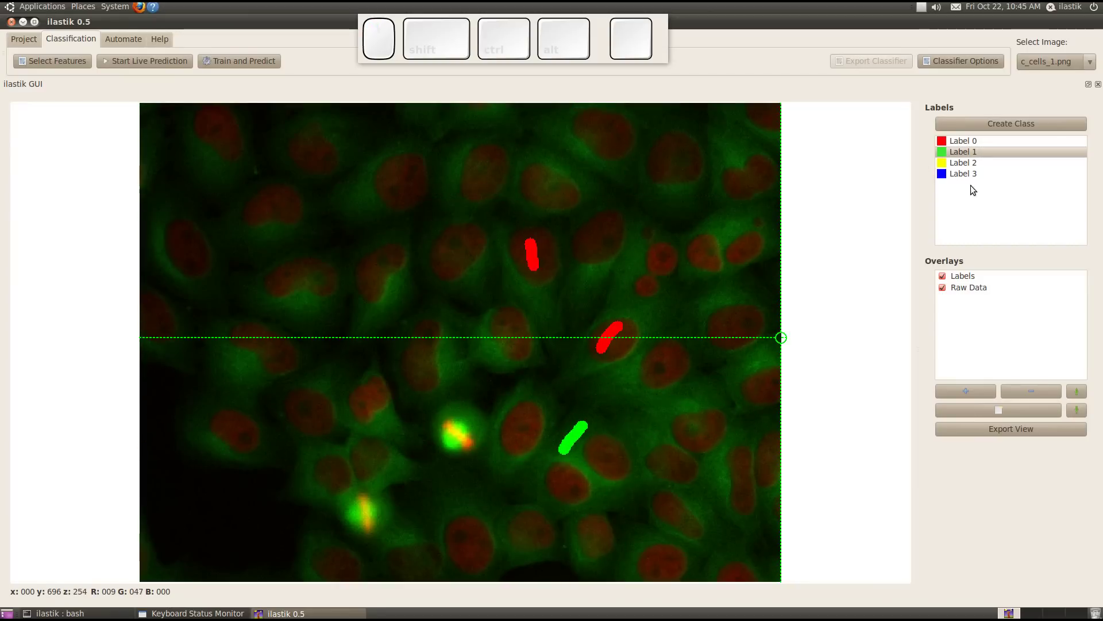
{"action": "left_click", "coordinate": [967, 163]}
{"action": "left_click_drag", "start_coordinate": [193, 504], "coordinate": [909, 274]}
{"action": "left_click", "coordinate": [969, 178]}
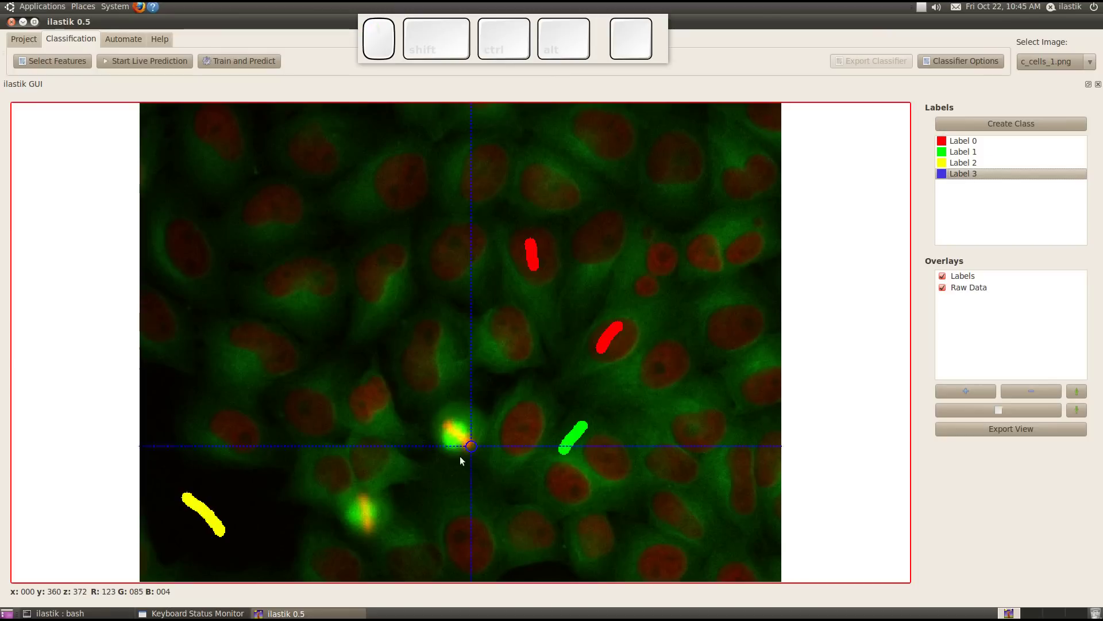
{"action": "left_click_drag", "start_coordinate": [460, 431], "coordinate": [463, 456]}
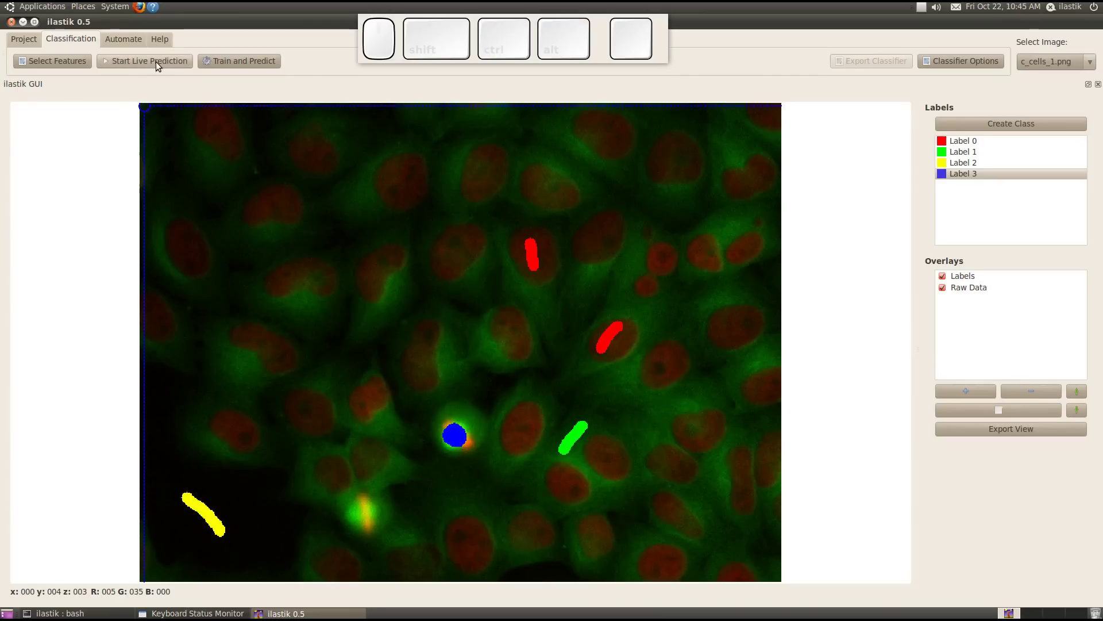
Start live prediction and adjust the overlays panel while previewing
{"action": "left_click", "coordinate": [170, 65]}
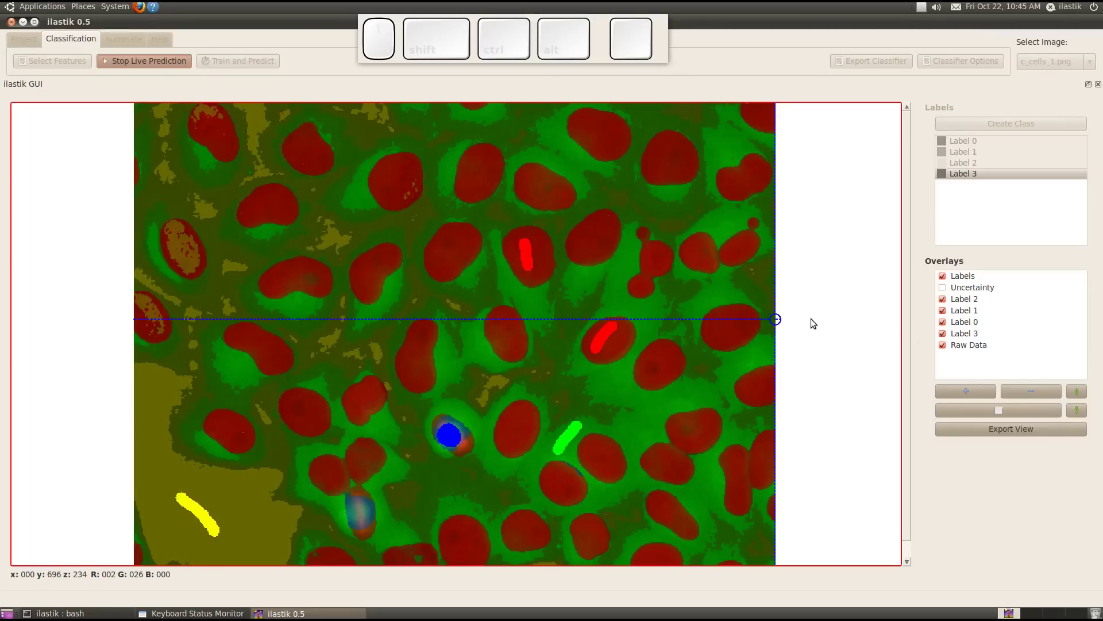
{"action": "left_click_drag", "start_coordinate": [946, 338], "coordinate": [948, 313]}
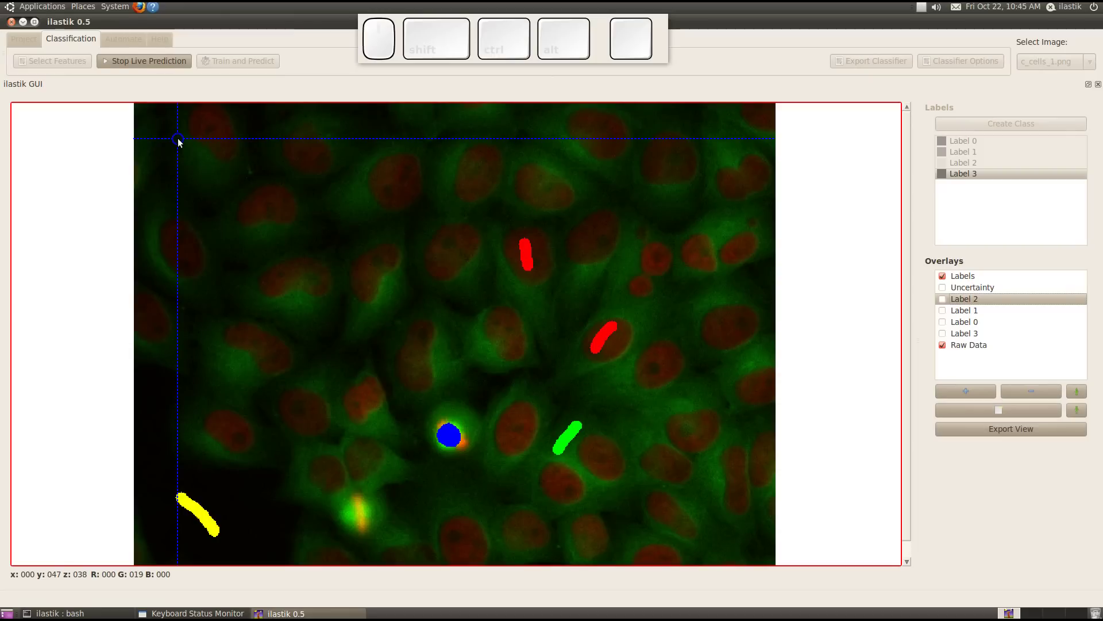
{"action": "left_click_drag", "start_coordinate": [949, 306], "coordinate": [475, 202]}
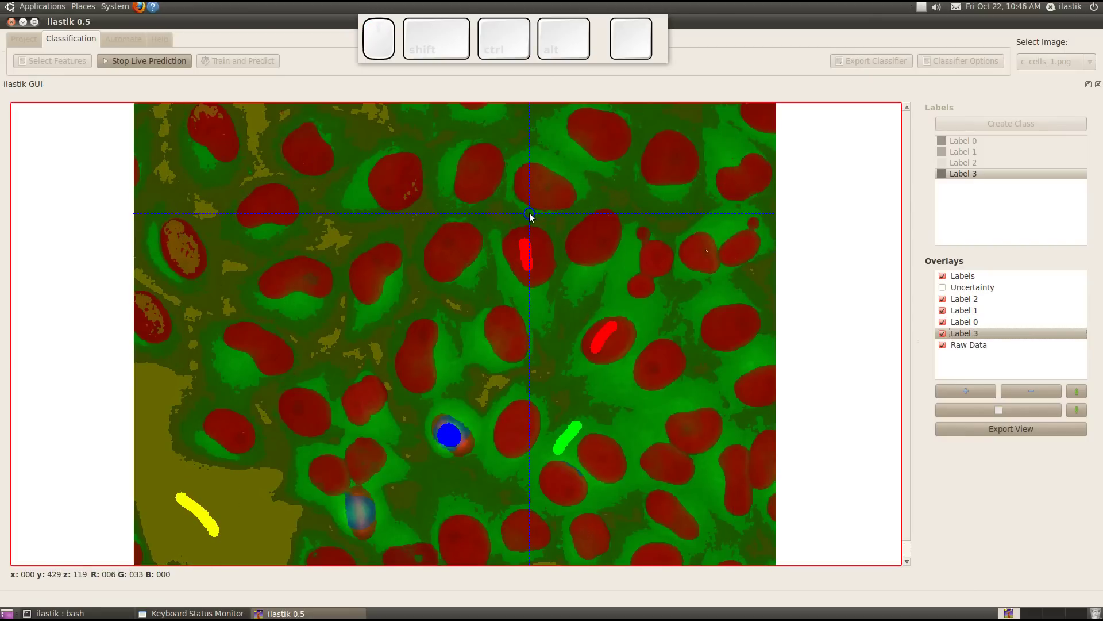
Add Label 0 marks on two left nuclei and a Label 2 mark on background, then stop live prediction
{"action": "key", "text": "k"}
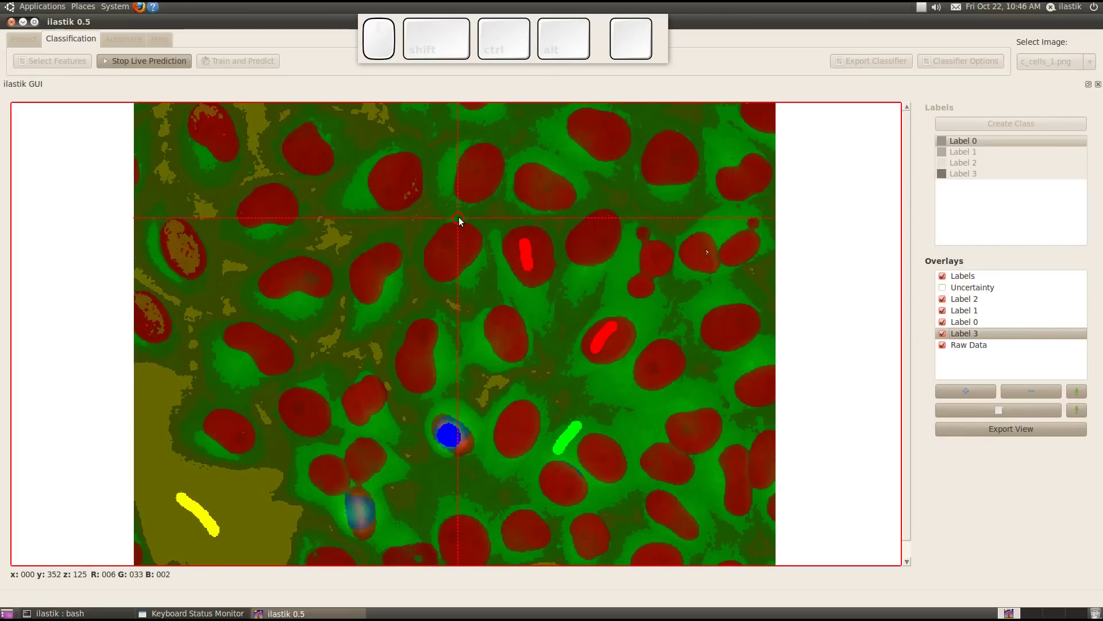
{"action": "key", "text": "k"}
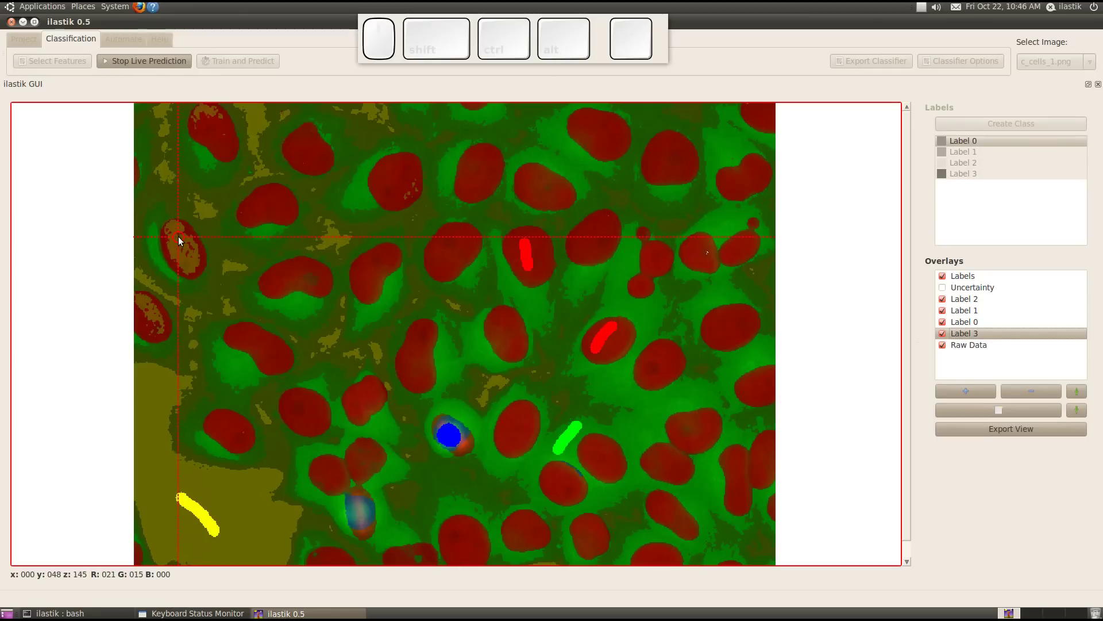
{"action": "left_click_drag", "start_coordinate": [178, 234], "coordinate": [195, 269]}
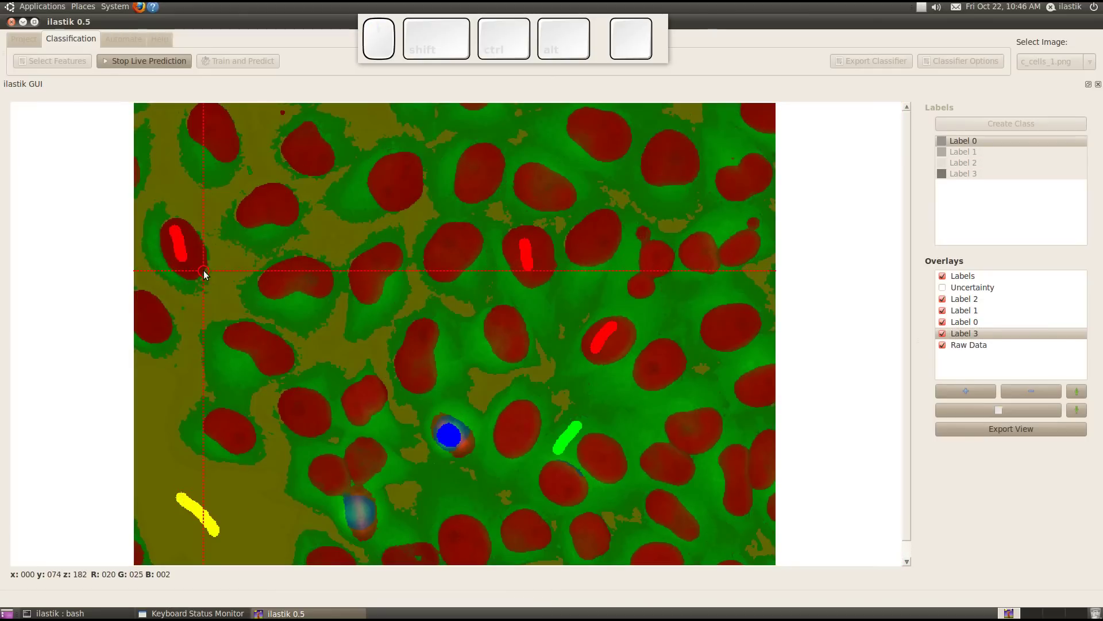
{"action": "left_click", "coordinate": [319, 284]}
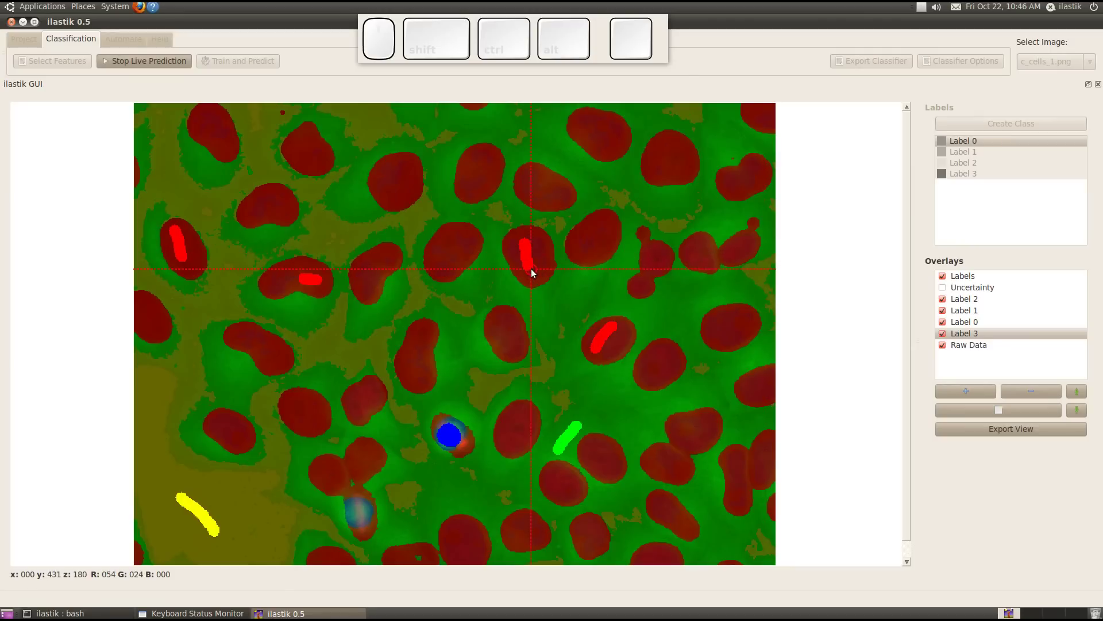
{"action": "key", "text": "k"}
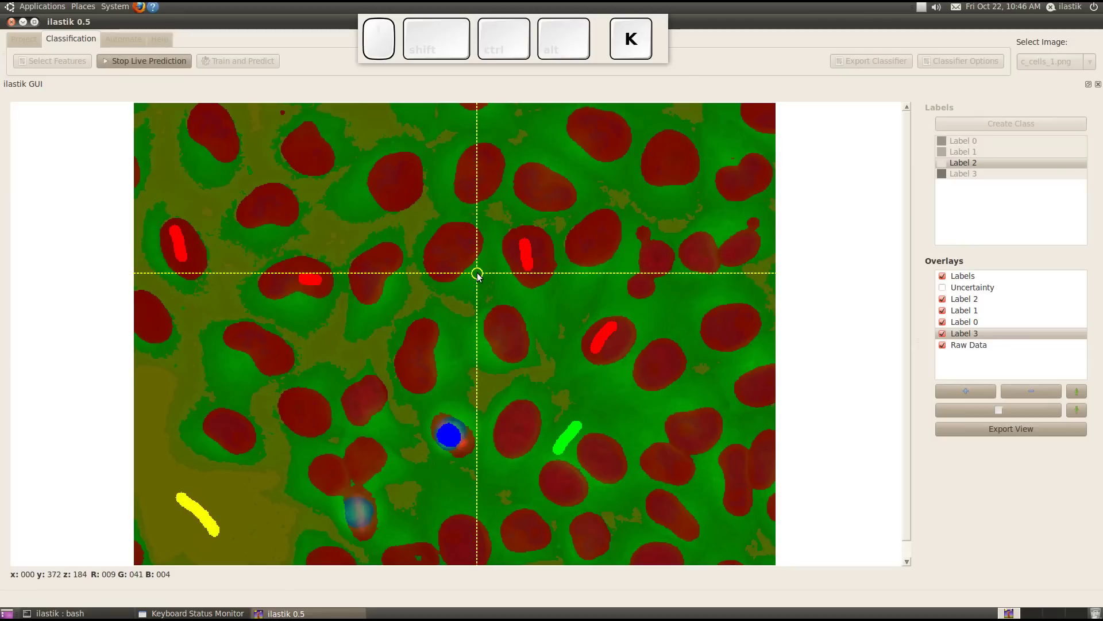
{"action": "left_click", "coordinate": [185, 386]}
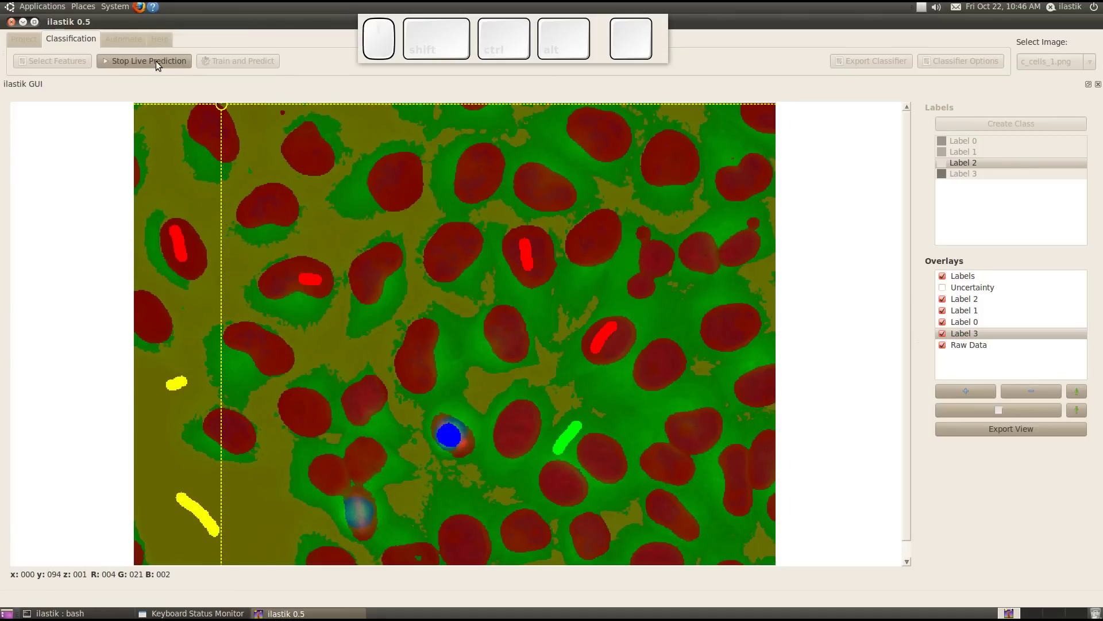
{"action": "left_click", "coordinate": [164, 65]}
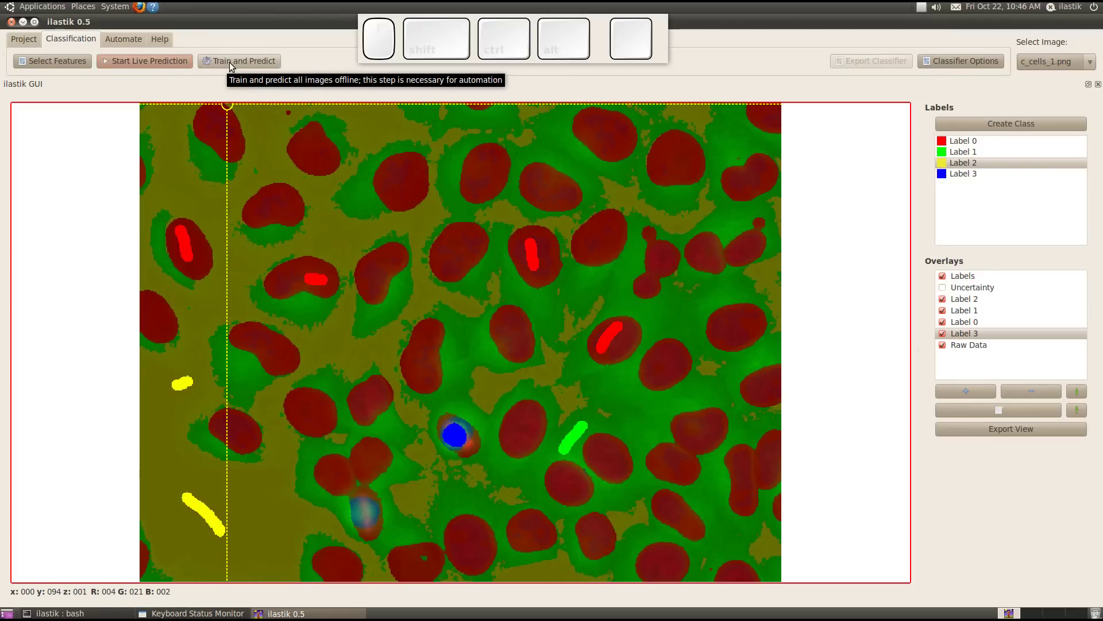
Train and predict the whole image, then hide the Label 0–3 per-class prediction overlays
{"action": "left_click", "coordinate": [232, 66]}
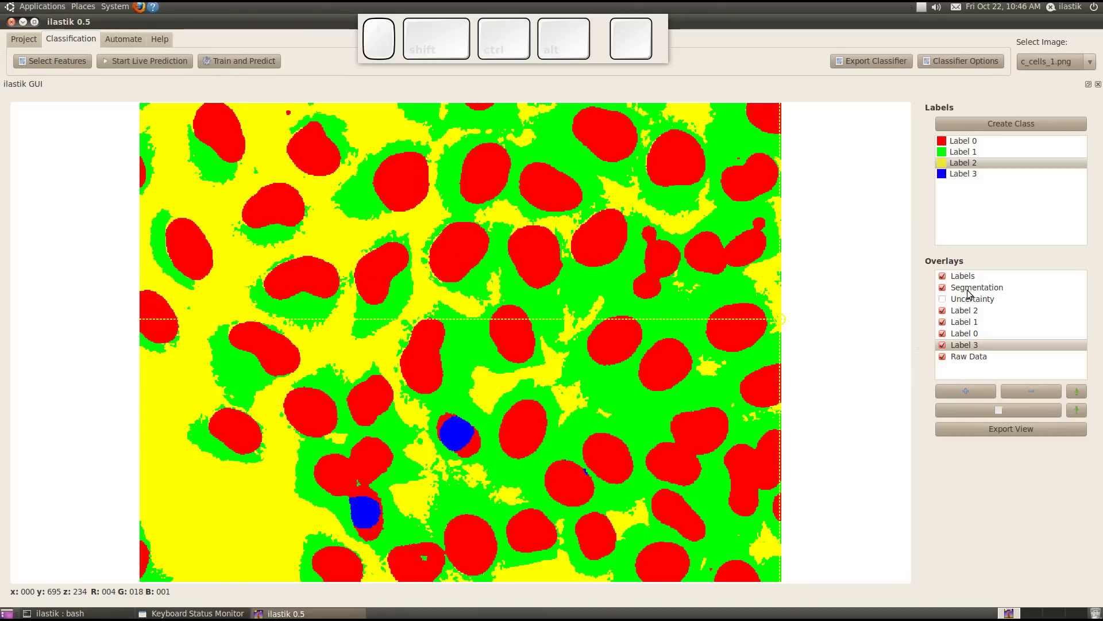
{"action": "left_click", "coordinate": [971, 289]}
{"action": "left_click_drag", "start_coordinate": [946, 315], "coordinate": [966, 289]}
{"action": "right_click", "coordinate": [965, 289]}
{"action": "left_click", "coordinate": [987, 315]}
{"action": "left_click_drag", "start_coordinate": [583, 315], "coordinate": [557, 308]}
{"action": "left_click", "coordinate": [512, 285]}
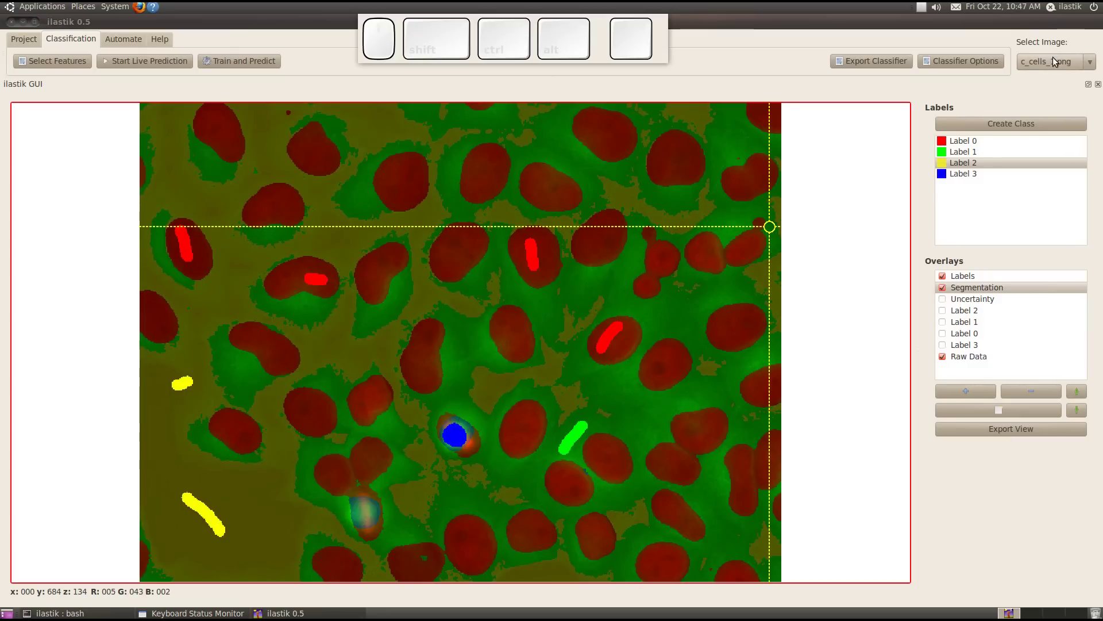
Switch the viewer to c_cells_2.png and zoom into its cells
{"action": "left_click", "coordinate": [1054, 66]}
{"action": "left_click", "coordinate": [1052, 81]}
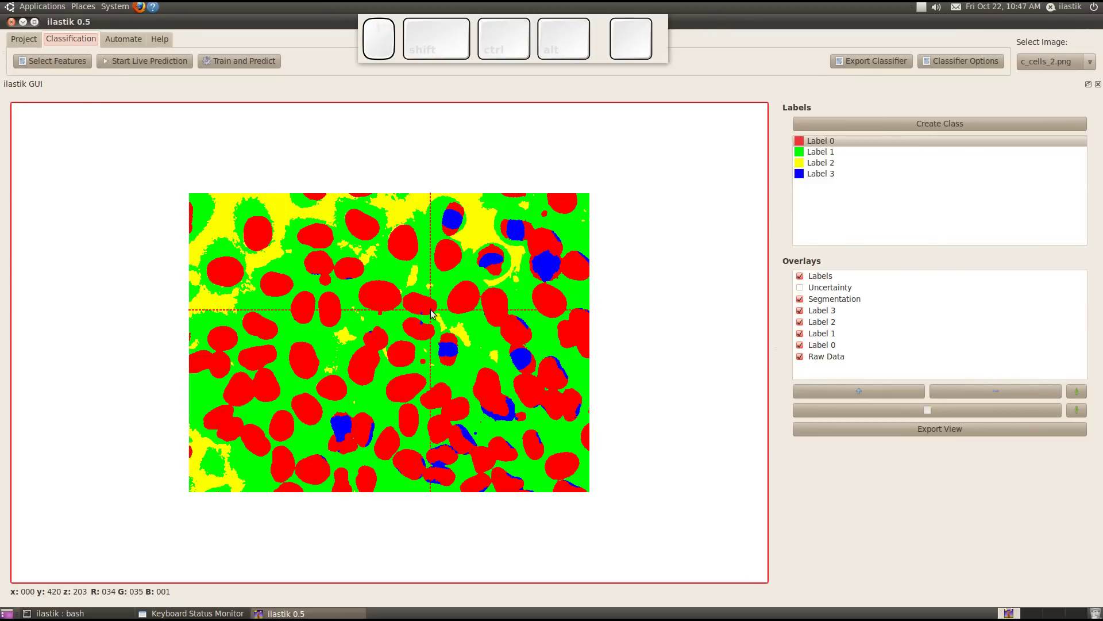
{"action": "scroll", "scroll_direction": "up", "scroll_amount": 3}
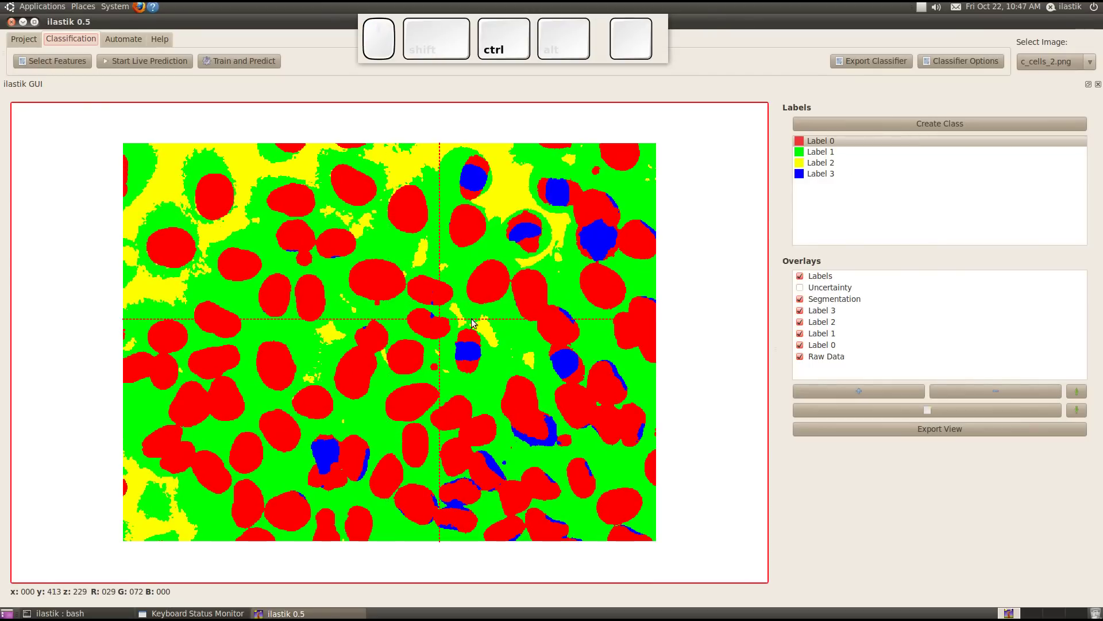
{"action": "left_click_drag", "start_coordinate": [805, 311], "coordinate": [806, 302]}
Toggle the Segmentation overlay on and off to compare with the raw image, ending hidden
{"action": "left_click", "coordinate": [806, 304]}
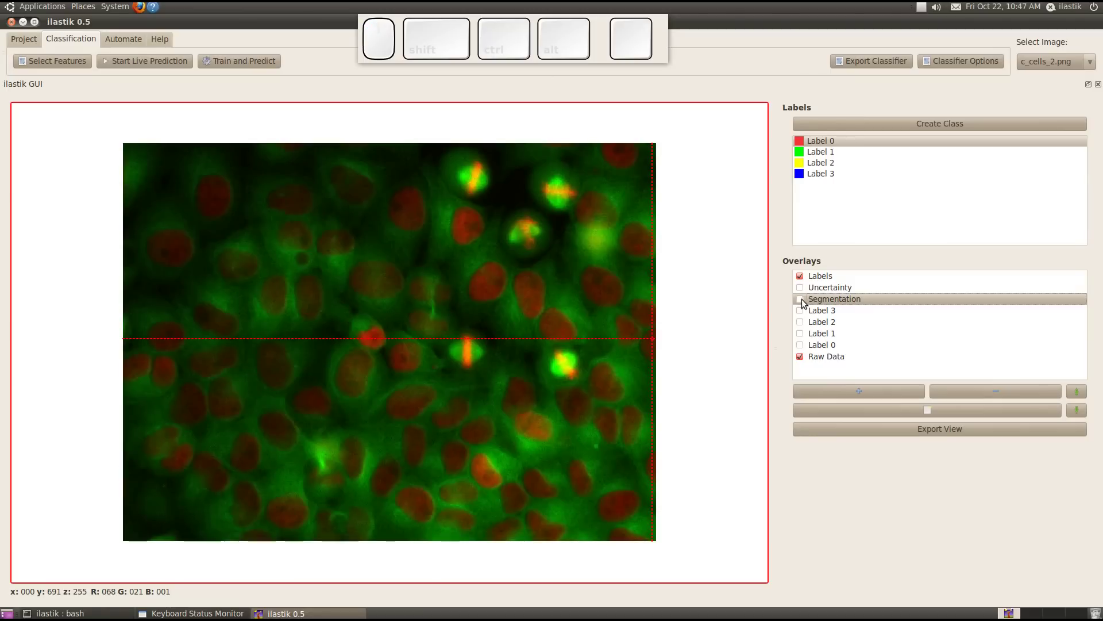
{"action": "left_click", "coordinate": [806, 304]}
{"action": "left_click", "coordinate": [806, 304]}
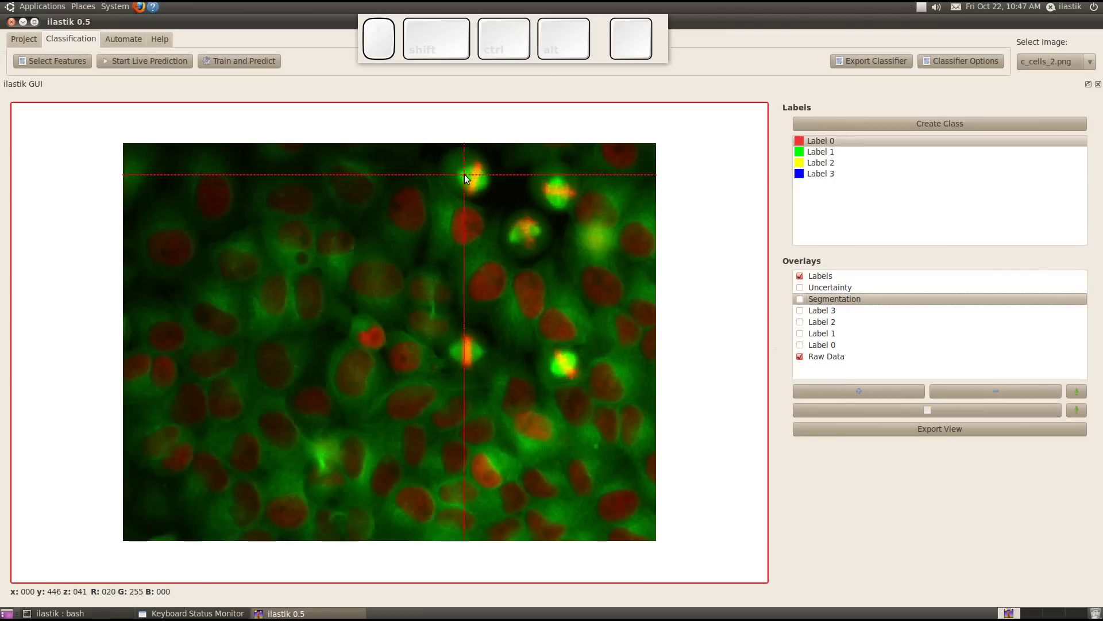
{"action": "left_click", "coordinate": [807, 305]}
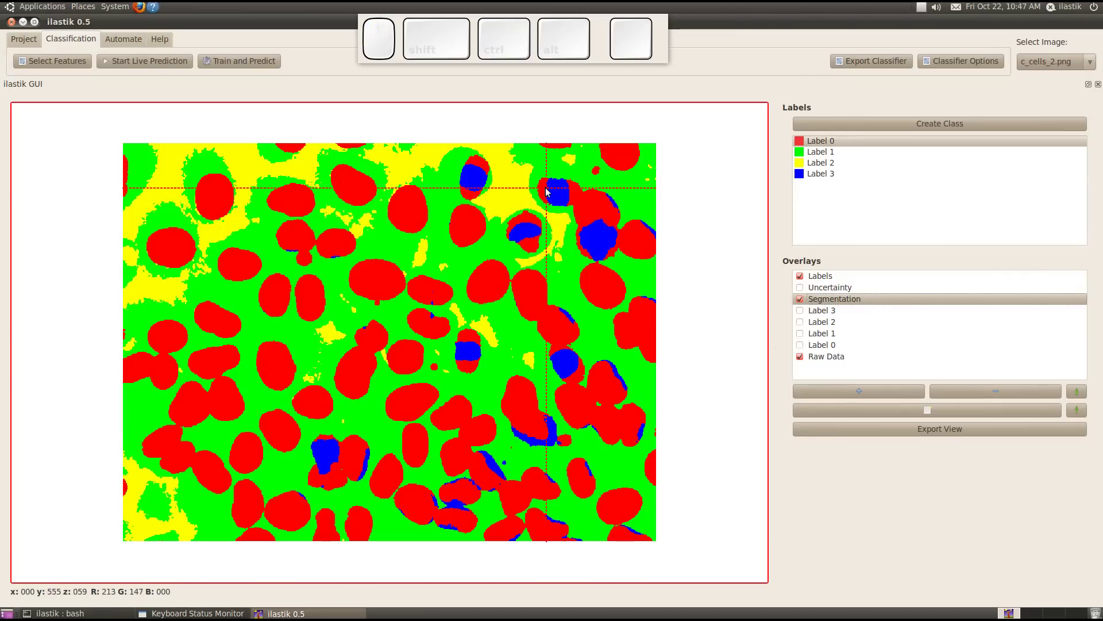
{"action": "left_click", "coordinate": [801, 305]}
{"action": "left_click", "coordinate": [801, 304]}
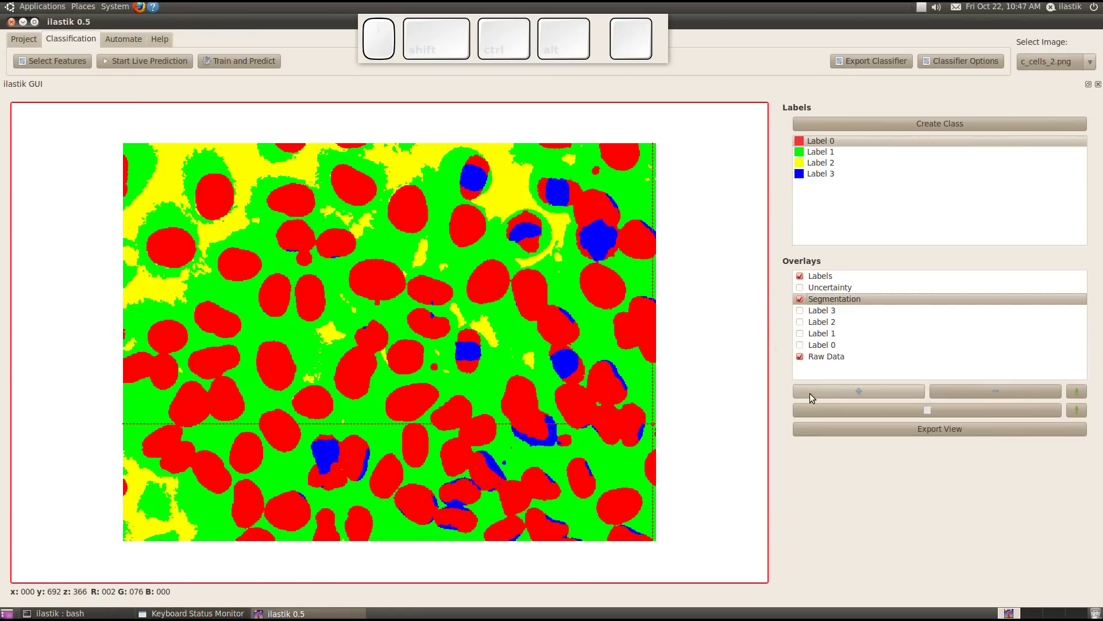
{"action": "left_click", "coordinate": [804, 303]}
{"action": "left_click", "coordinate": [804, 303]}
{"action": "left_click", "coordinate": [804, 304]}
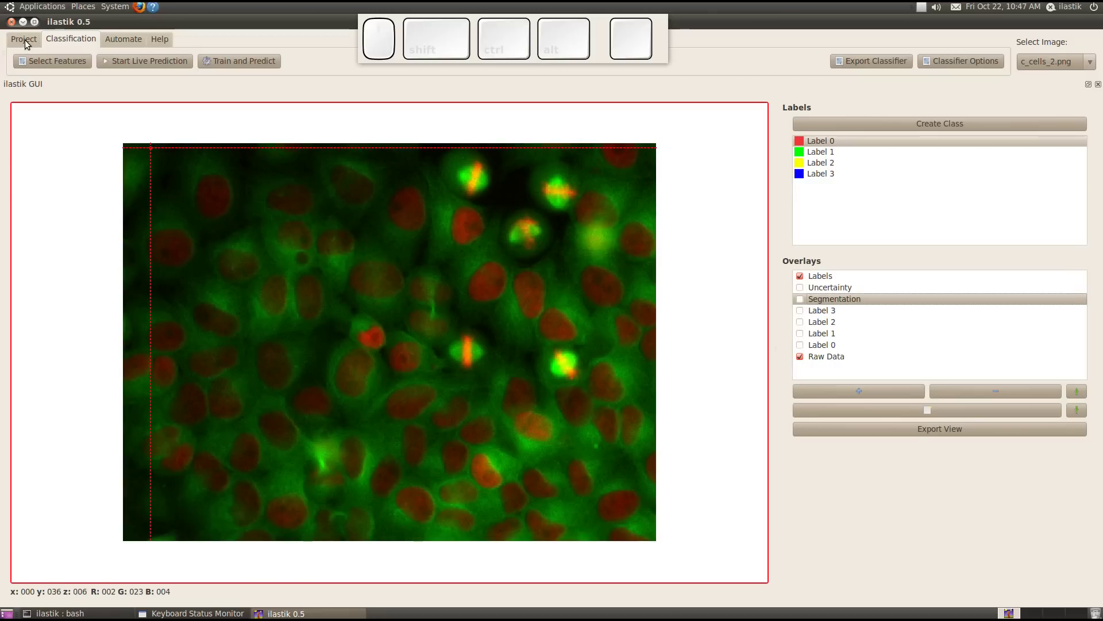
Save the project as 'cell' on the Desktop and dismiss the success message
{"action": "left_click", "coordinate": [29, 42]}
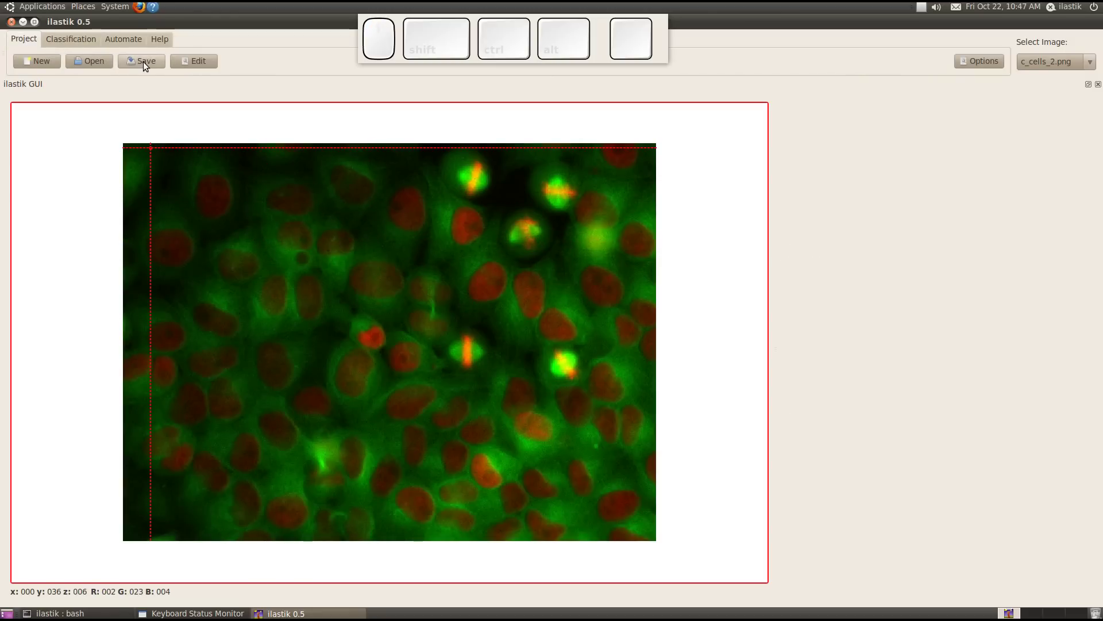
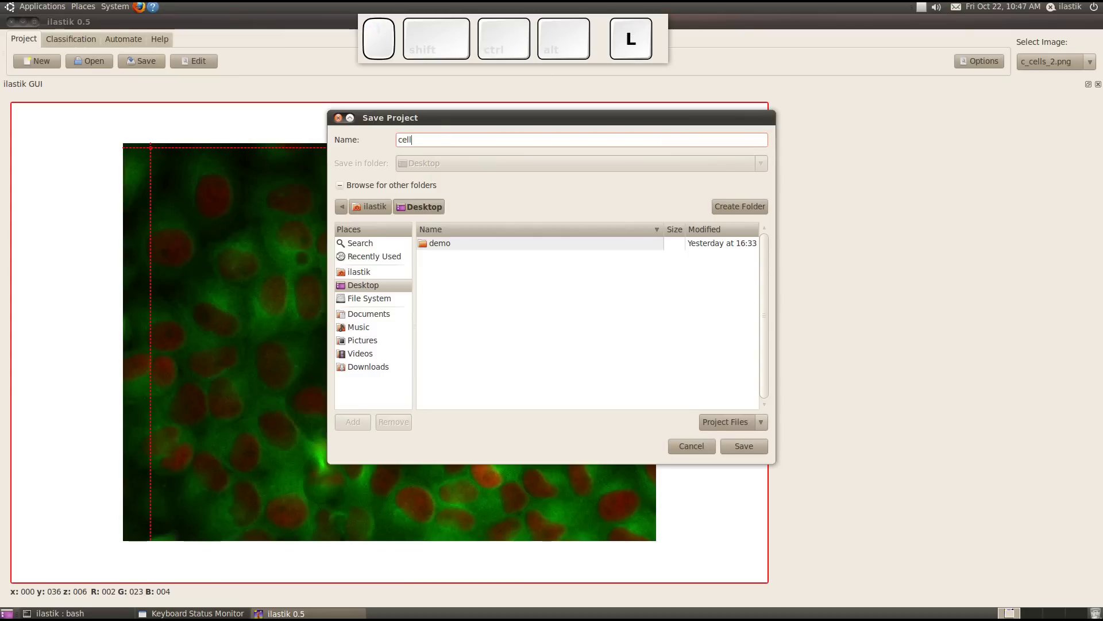
{"action": "key", "text": "Return"}
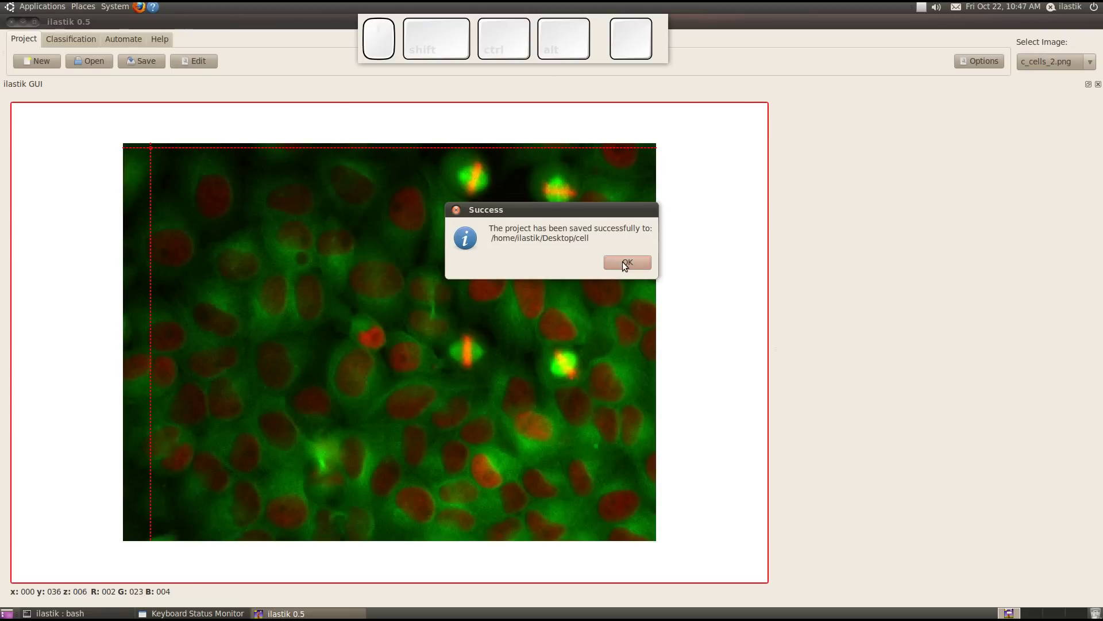
{"action": "left_click", "coordinate": [625, 266]}
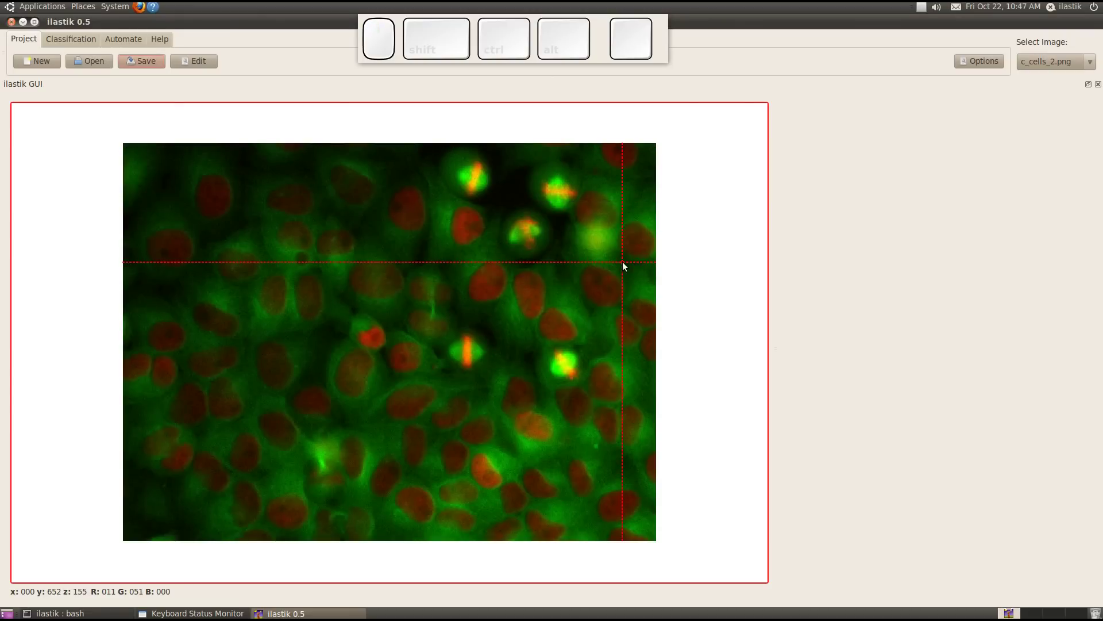